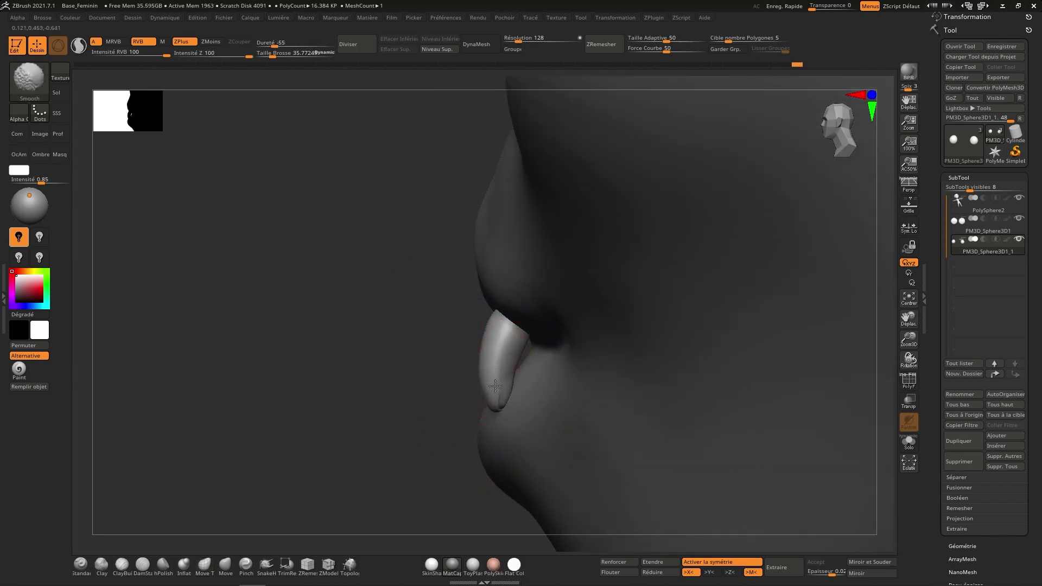
# Taper both fangs into slim symmetric points at the mouth corners using Move Topological and Smooth strokes.
pyautogui.rightClick(502, 330)
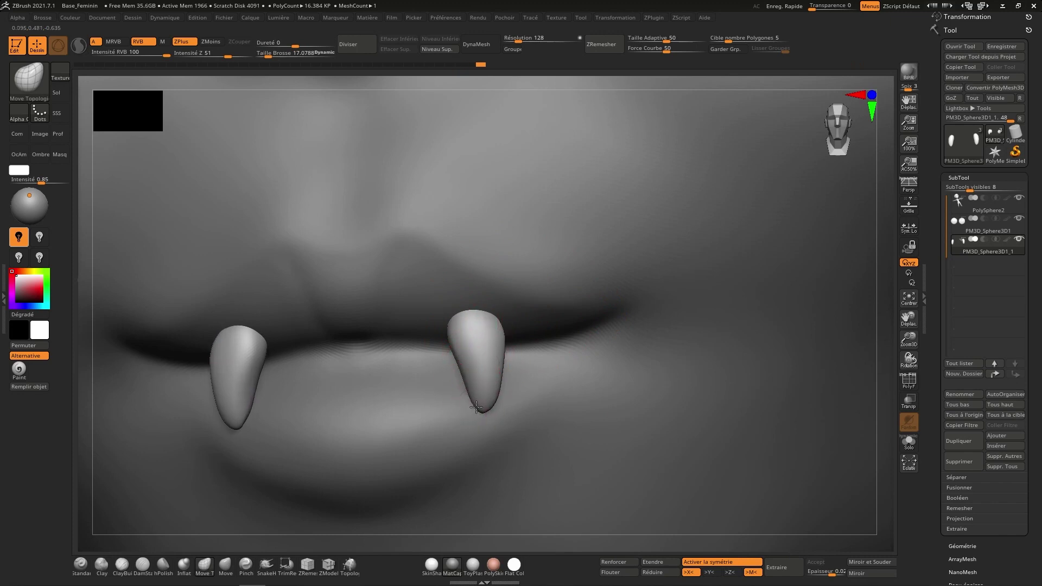
pyautogui.rightClick(496, 370)
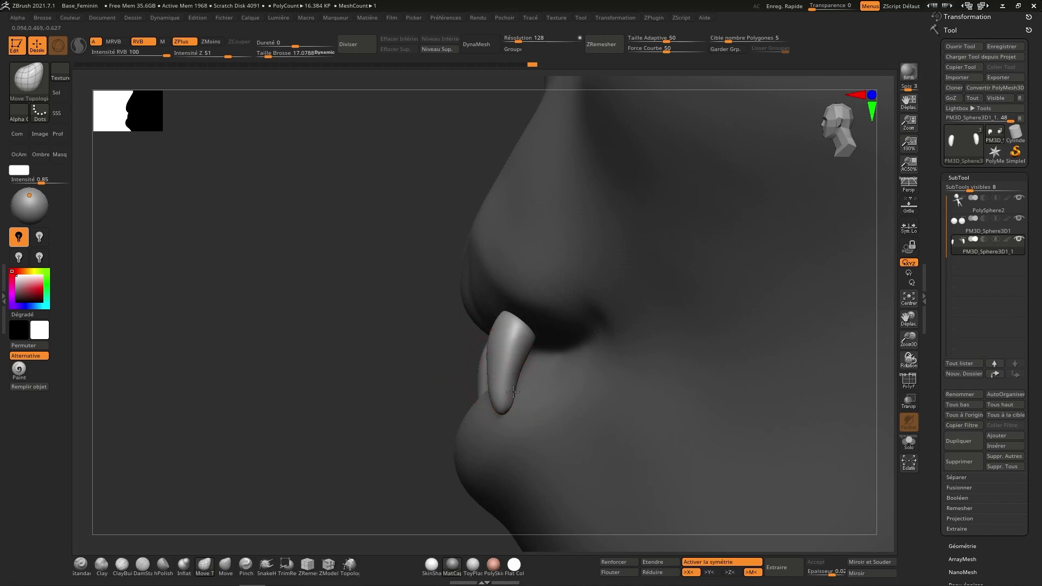
pyautogui.rightClick(513, 374)
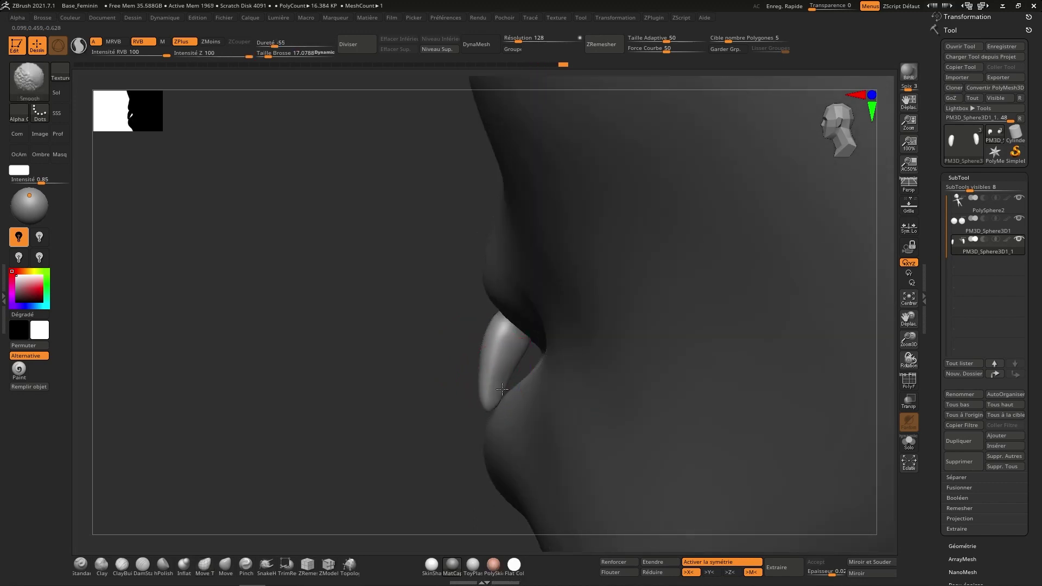
pyautogui.rightClick(529, 331)
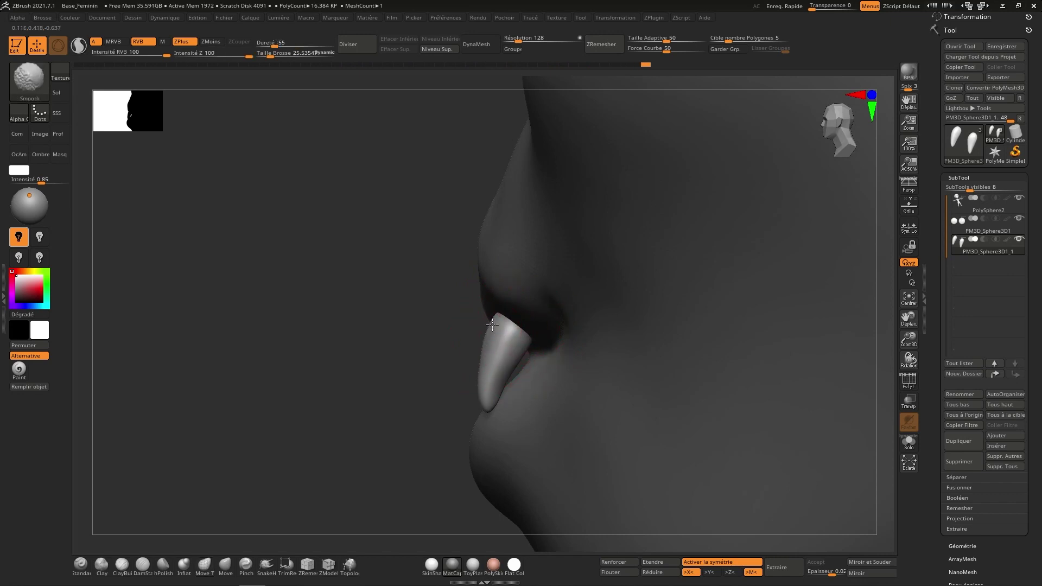
pyautogui.rightClick(510, 379)
pyautogui.rightClick(533, 376)
pyautogui.rightClick(579, 363)
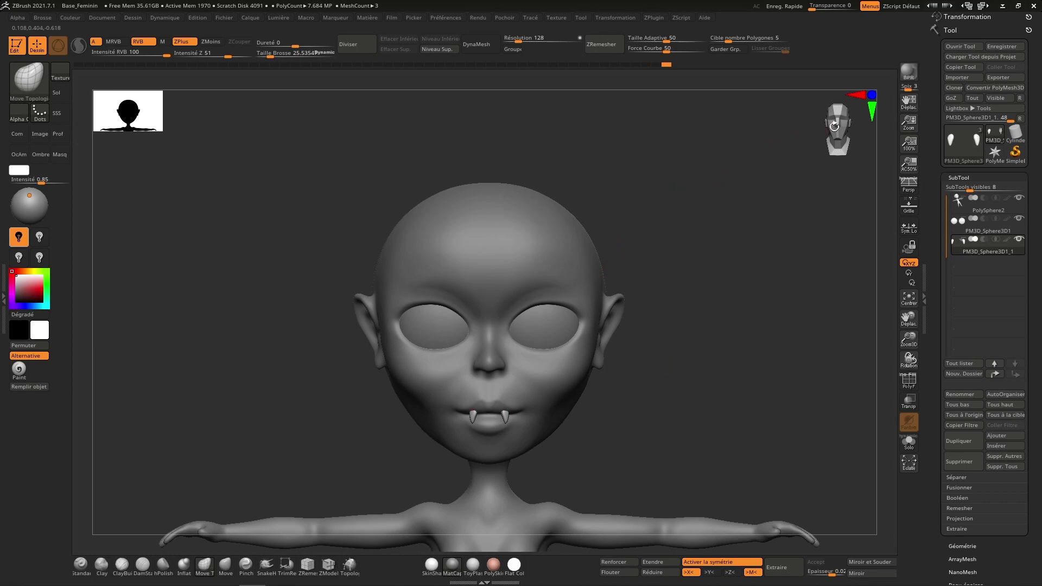
# Move the fang with Transpose so its base tucks up into the upper lip.
pyautogui.rightClick(631, 369)
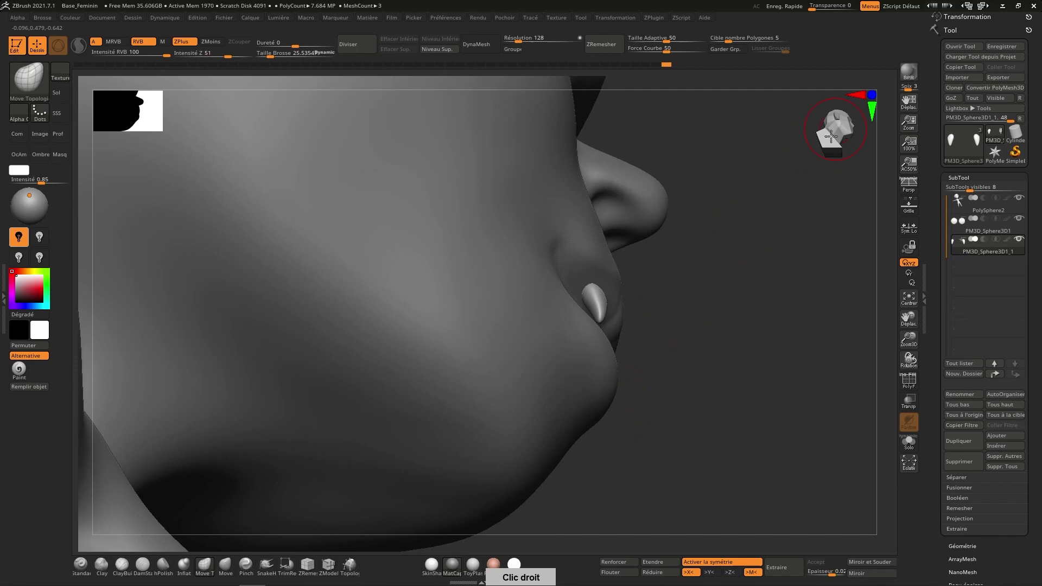
pyautogui.rightClick(666, 357)
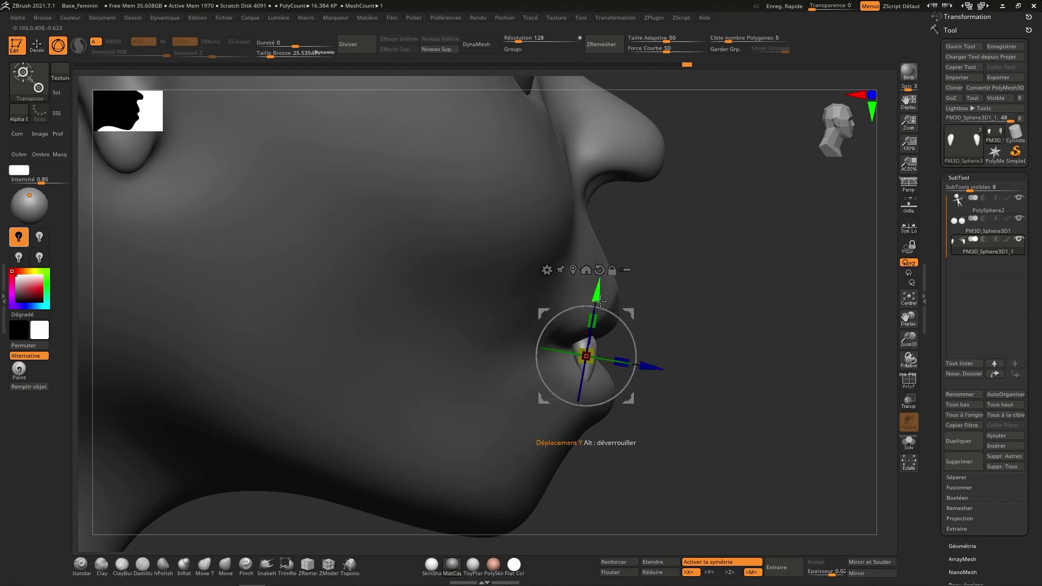
pyautogui.rightClick(616, 350)
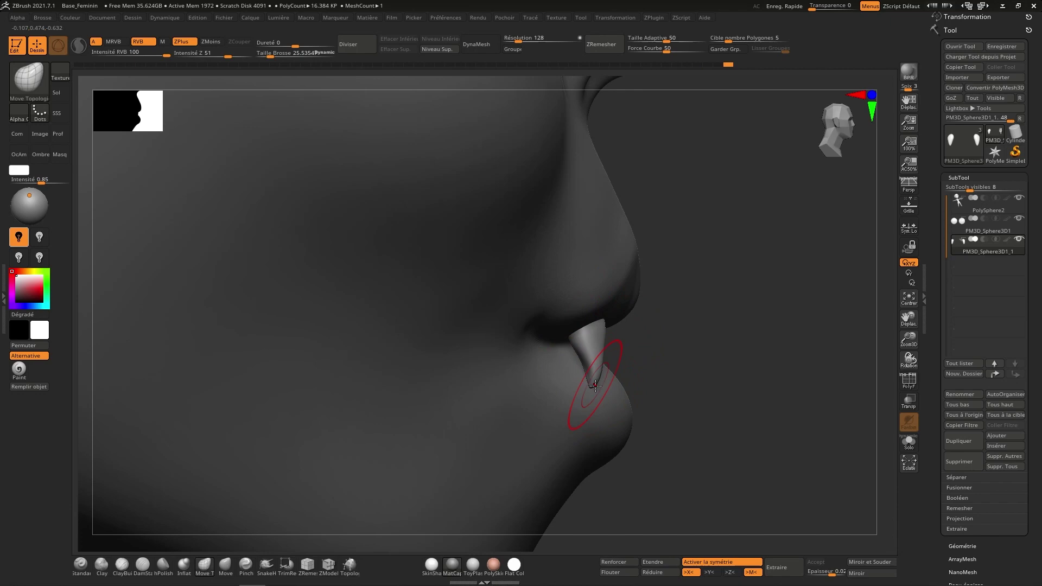
pyautogui.rightClick(605, 370)
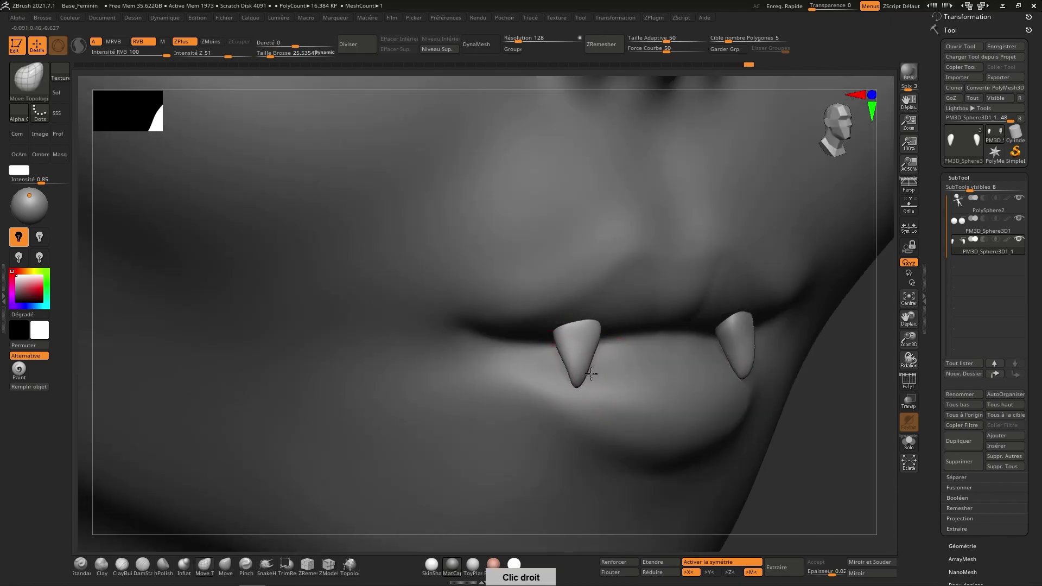
# Sharpen both fang tips so they emerge cleanly and evenly between the lips.
pyautogui.rightClick(598, 360)
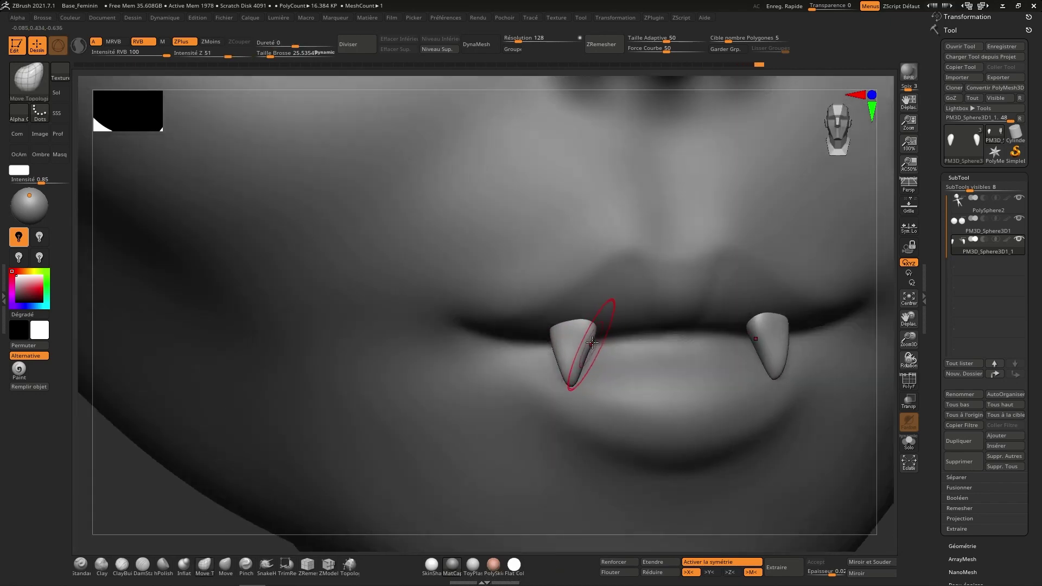
pyautogui.rightClick(603, 324)
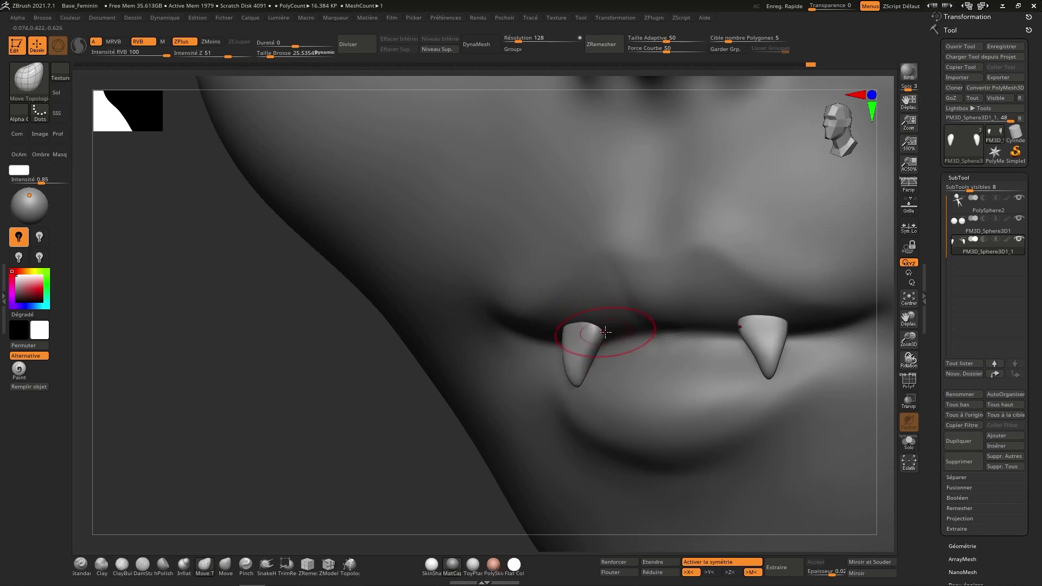
pyautogui.rightClick(613, 323)
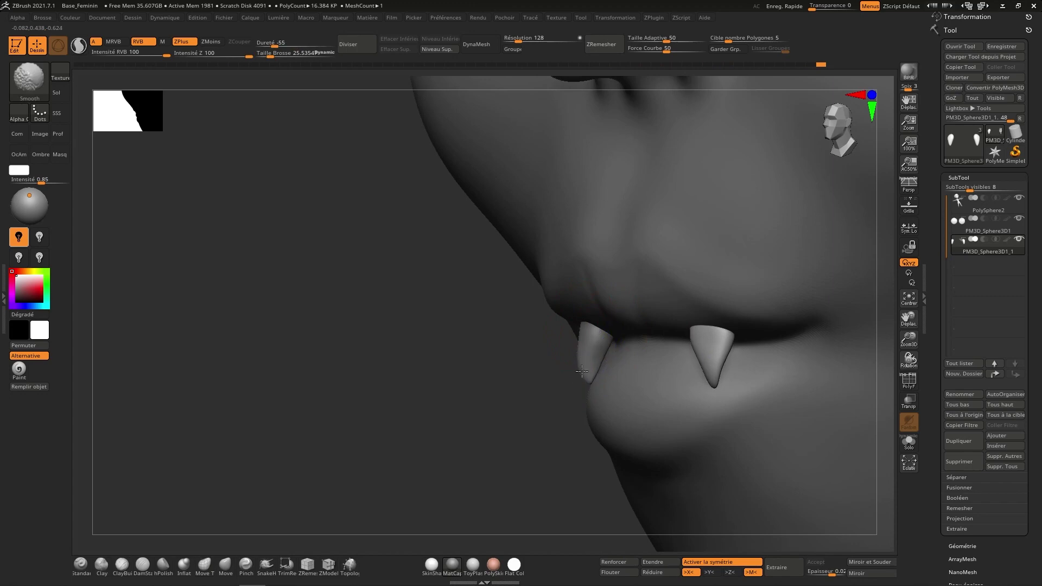
pyautogui.rightClick(625, 355)
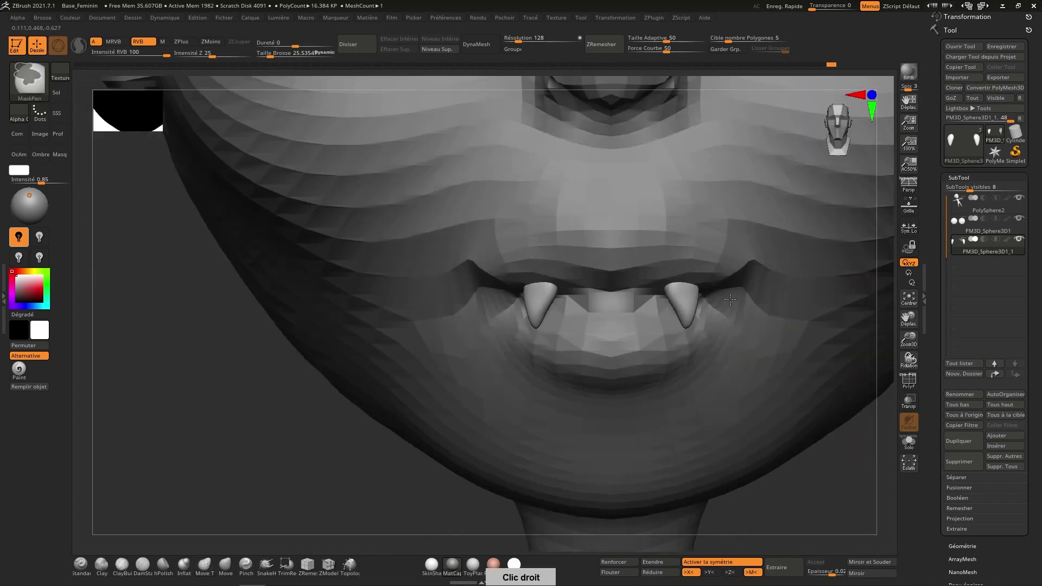
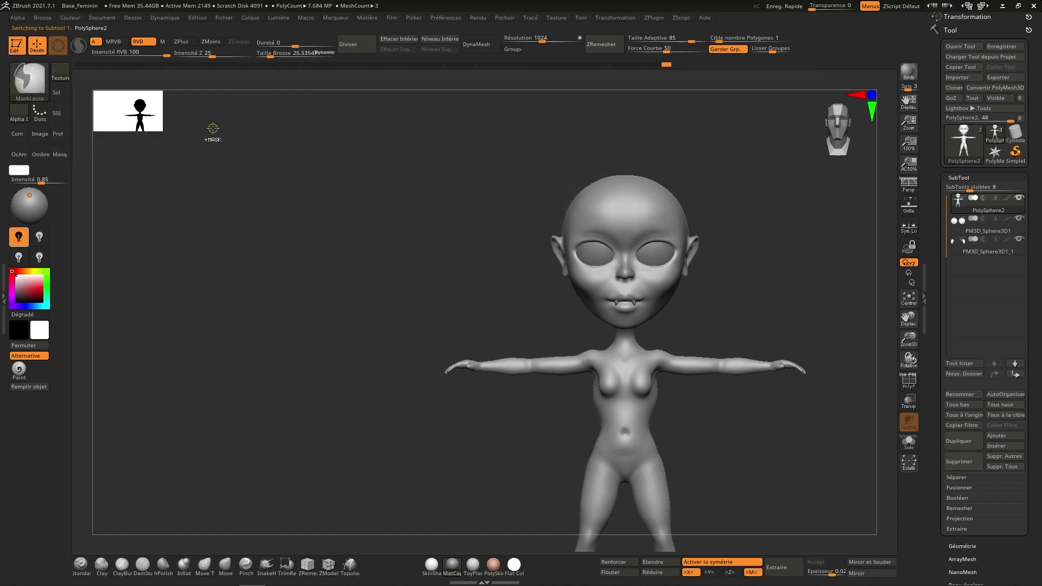
# Make the PolySphere2 body subtool active and begin broad move adjustments to its proportions.
pyautogui.rightClick(748, 380)
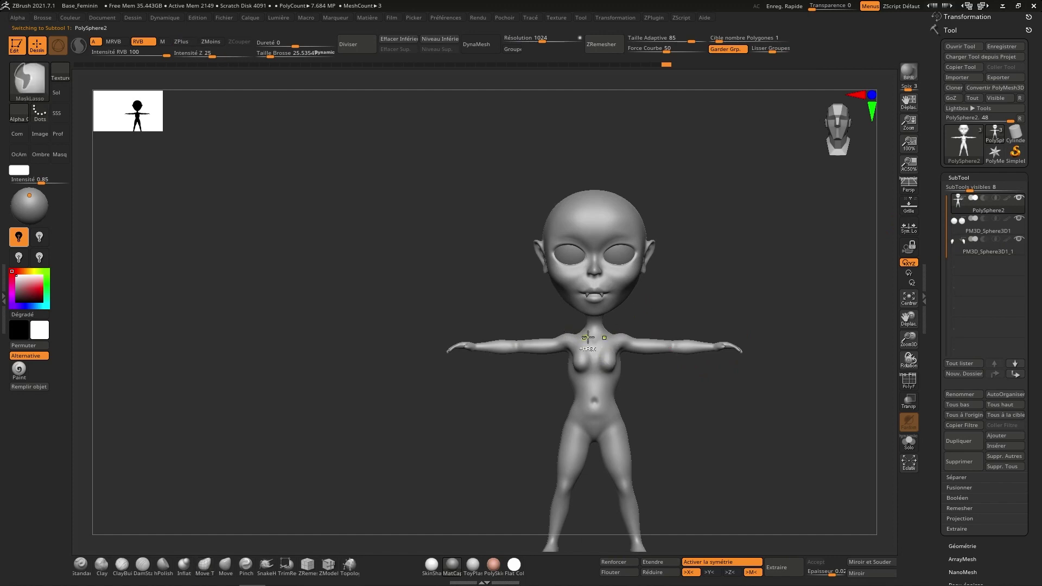
pyautogui.rightClick(640, 314)
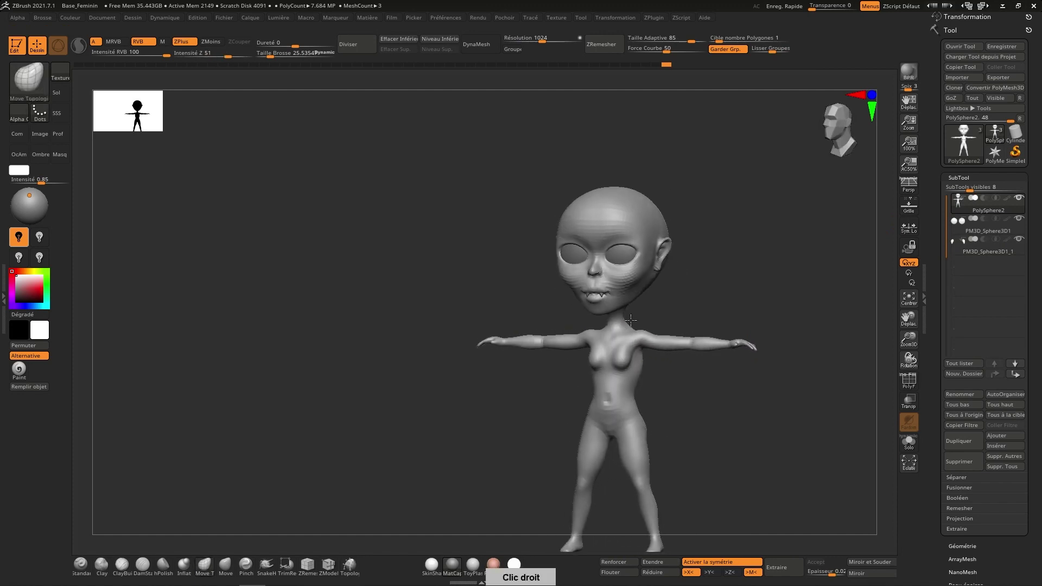
pyautogui.rightClick(615, 324)
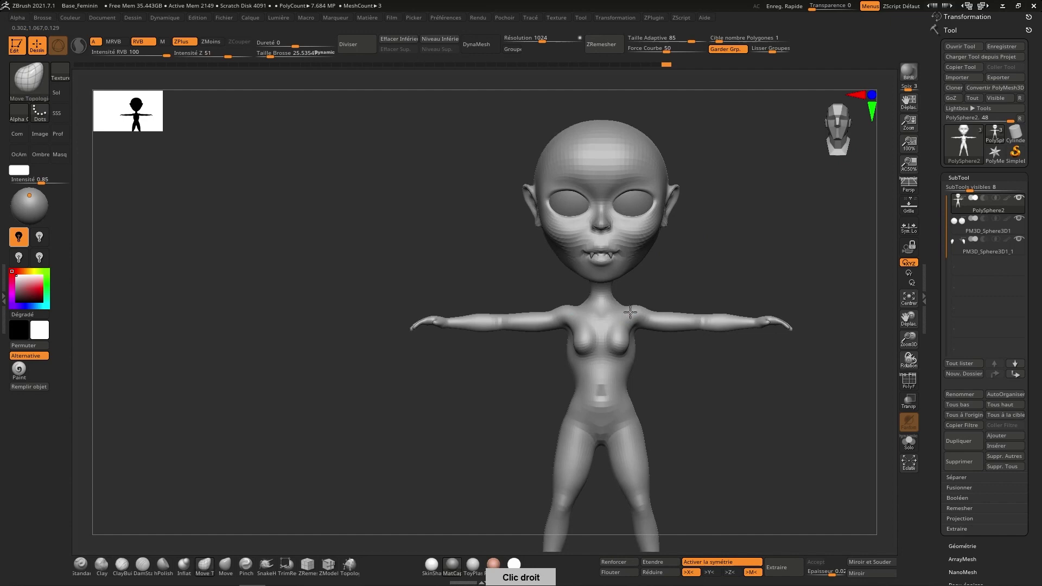
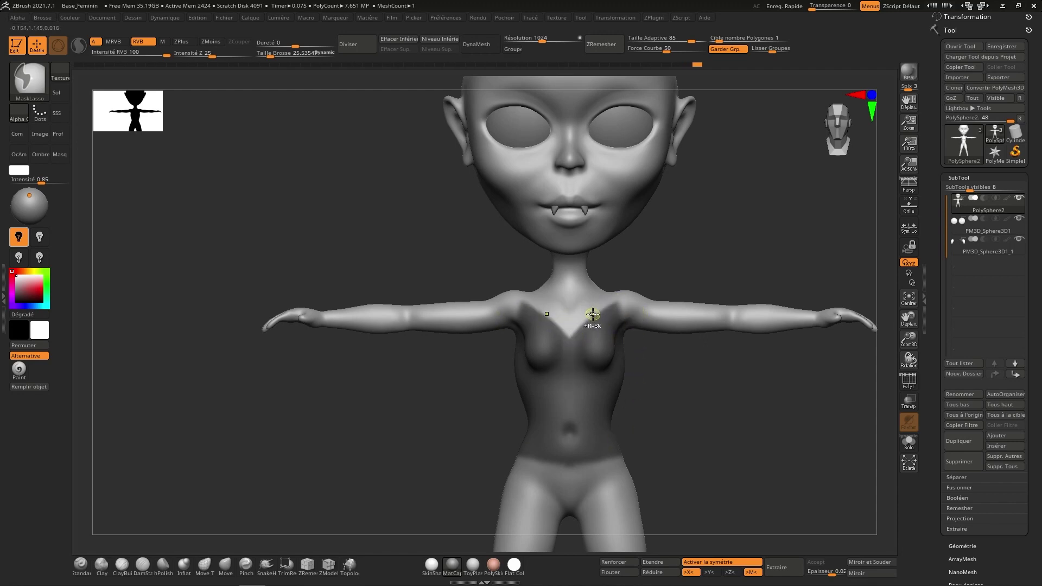
# Draw Ctrl-lasso masks around the torso covering the chest, sides and back.
pyautogui.rightClick(632, 296)
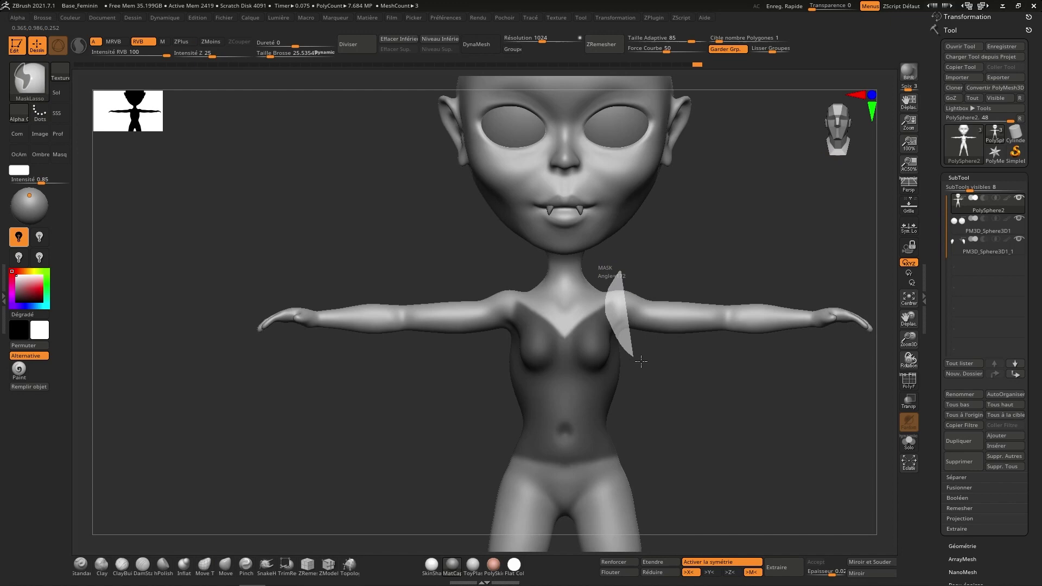
pyautogui.rightClick(660, 303)
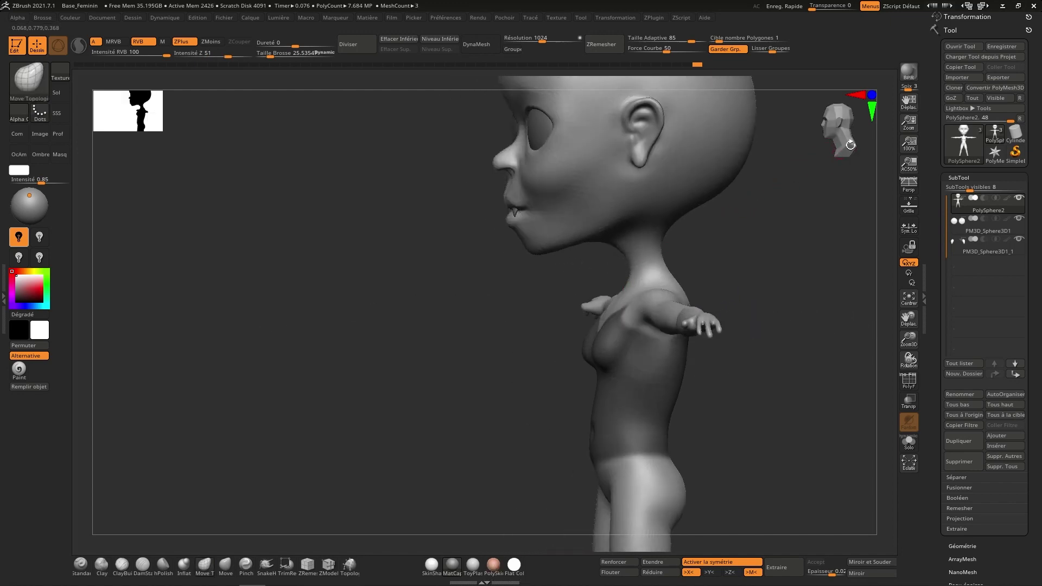
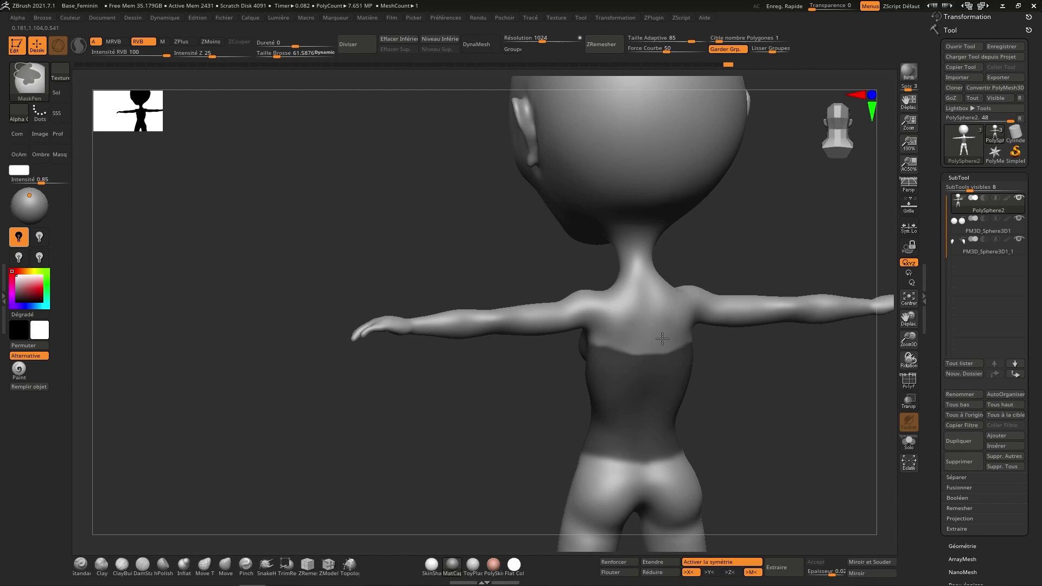
# Paint and erase along the mask edge with MaskPen so it curves cleanly over the bust and sides.
pyautogui.rightClick(632, 316)
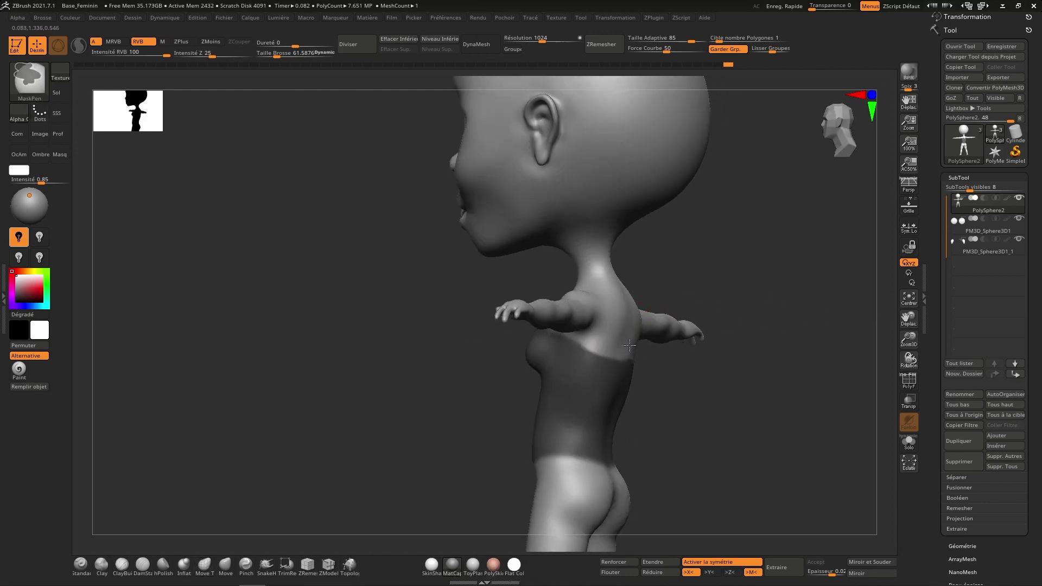
pyautogui.rightClick(630, 341)
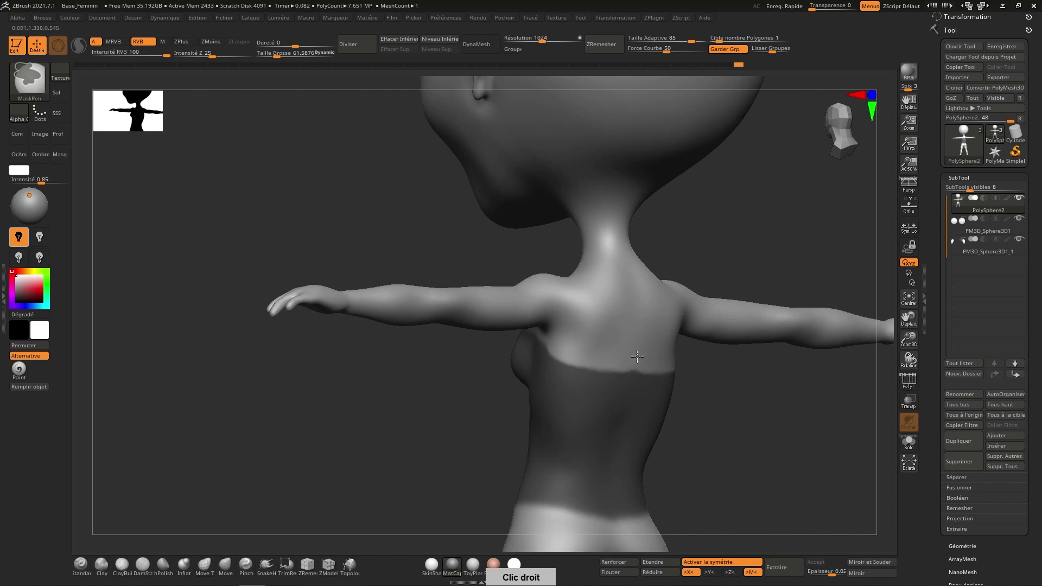
pyautogui.rightClick(614, 329)
pyautogui.rightClick(565, 334)
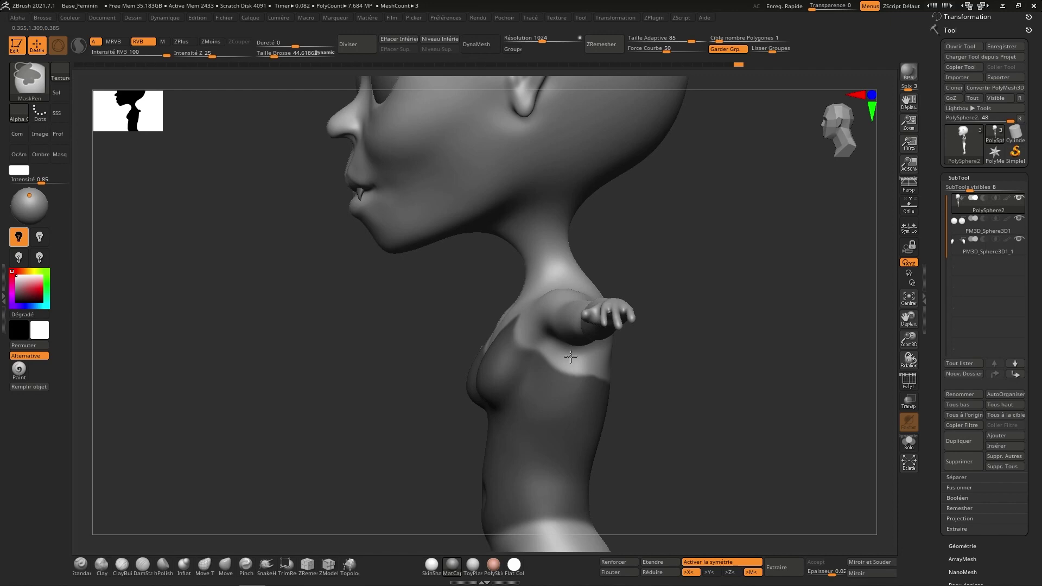
pyautogui.rightClick(536, 323)
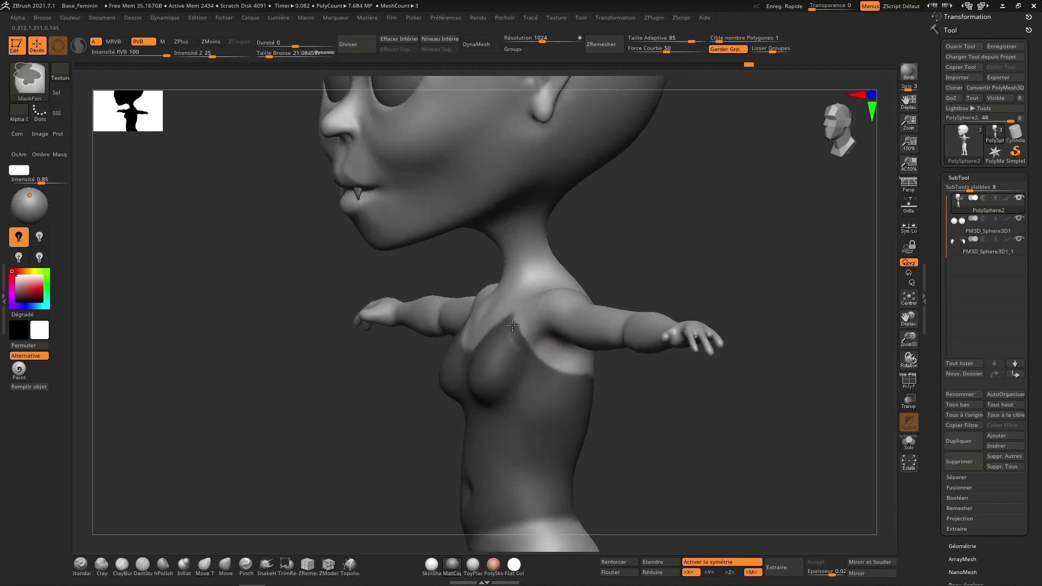
pyautogui.rightClick(529, 311)
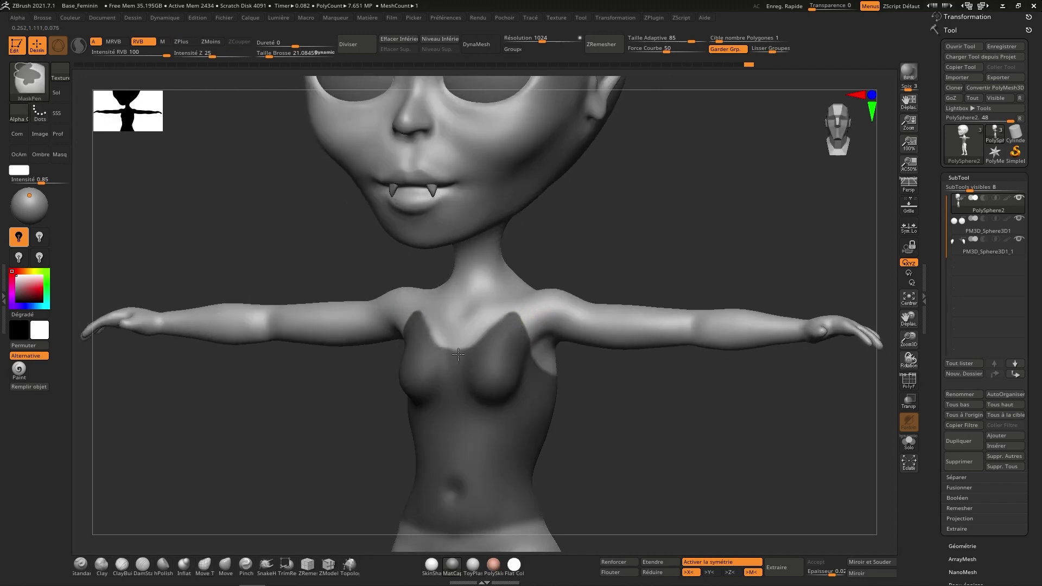